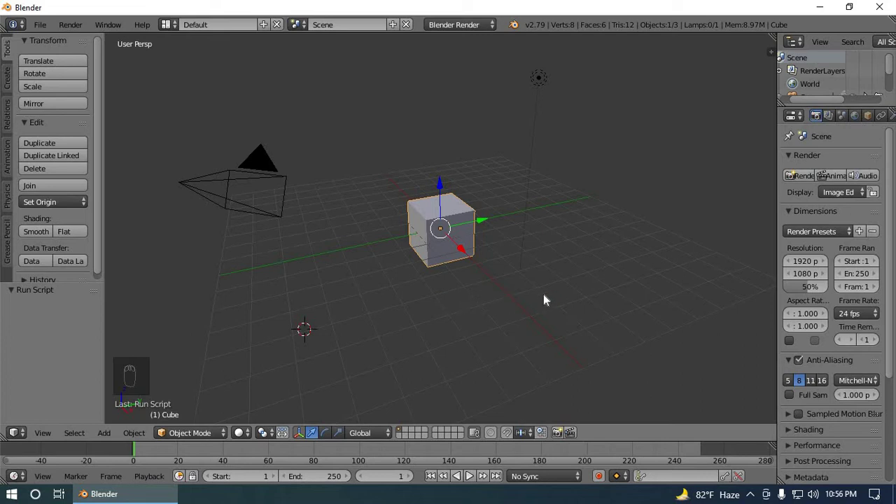
- Show the viewport's N-panel view settings to reach Background Images
{"action": "key", "text": "n"}
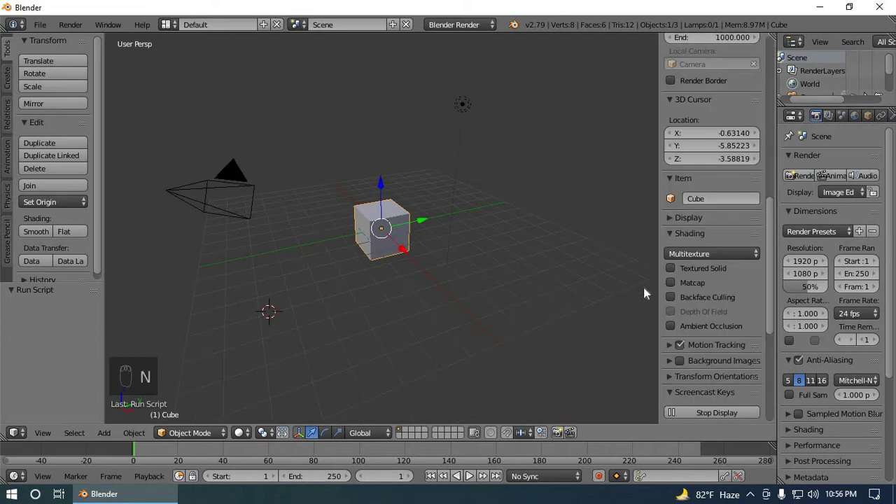
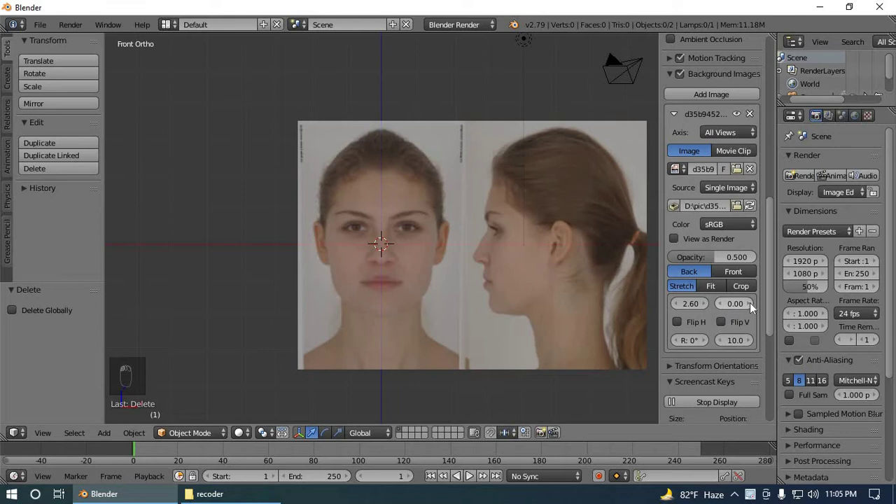
- Shift the background photo so the face centres on the vertical axis and eyes sit on the horizontal axis
{"action": "left_click_drag", "start_coordinate": [754, 305], "coordinate": [409, 299]}
{"action": "left_click_drag", "start_coordinate": [409, 299], "coordinate": [675, 318]}
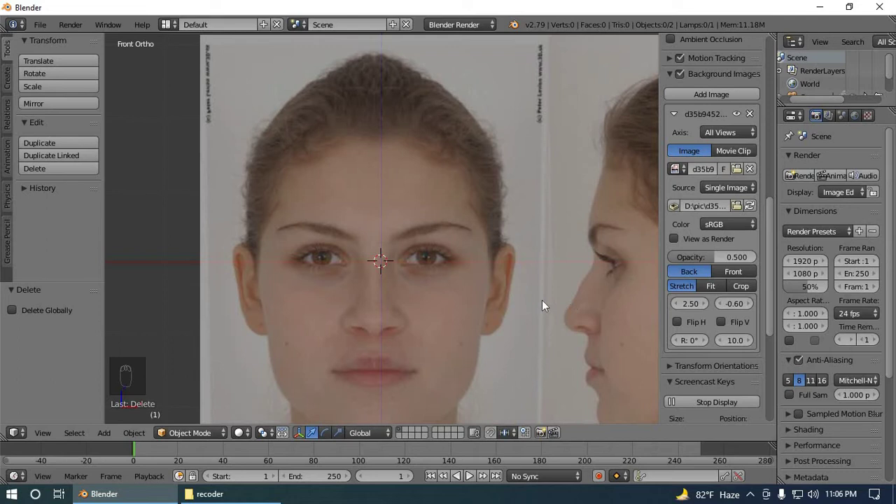
- Bring up the Add menu to create the 12-vertex circle over the right eye
{"action": "key", "text": "shift+a"}
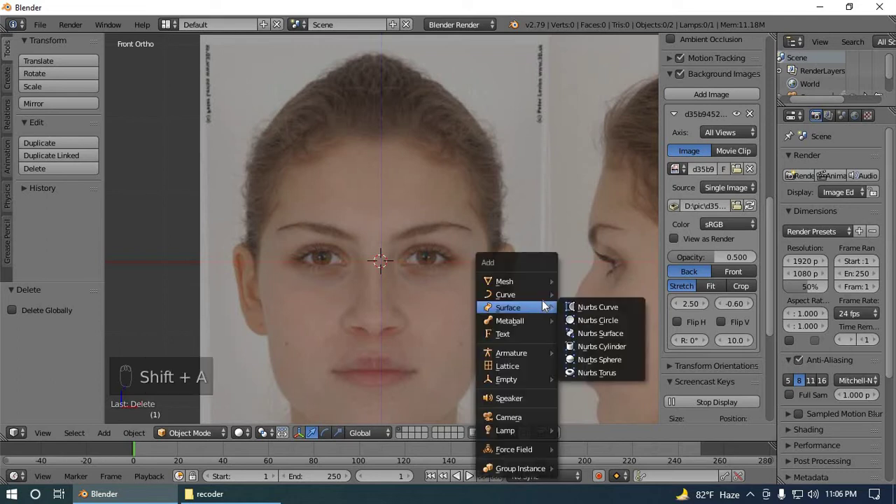
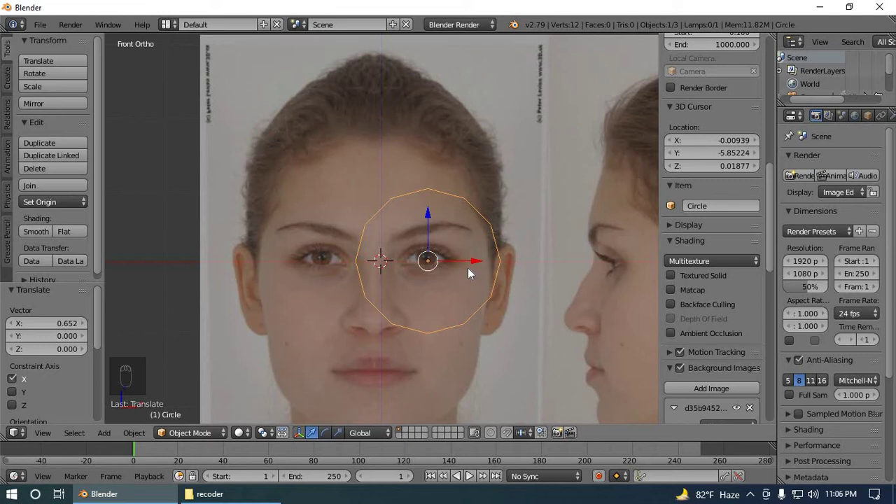
- Scale the circle down into an outline around the eye
{"action": "key", "text": "s"}
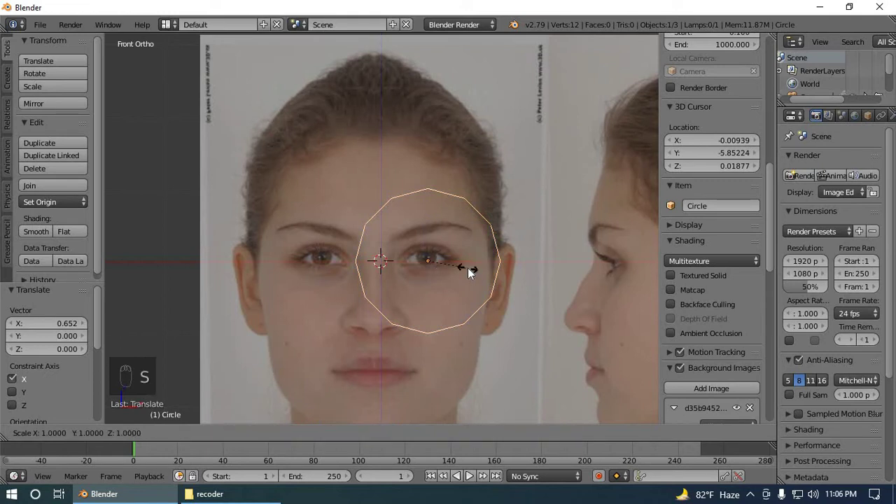
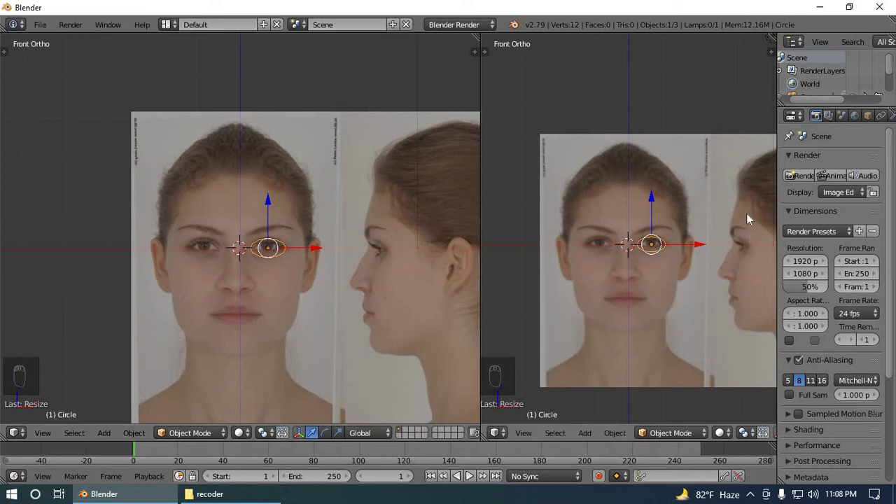
- Set the second view to Right Ortho, widen it, and frame it closely on the profile eye
{"action": "key", "text": "KP_3"}
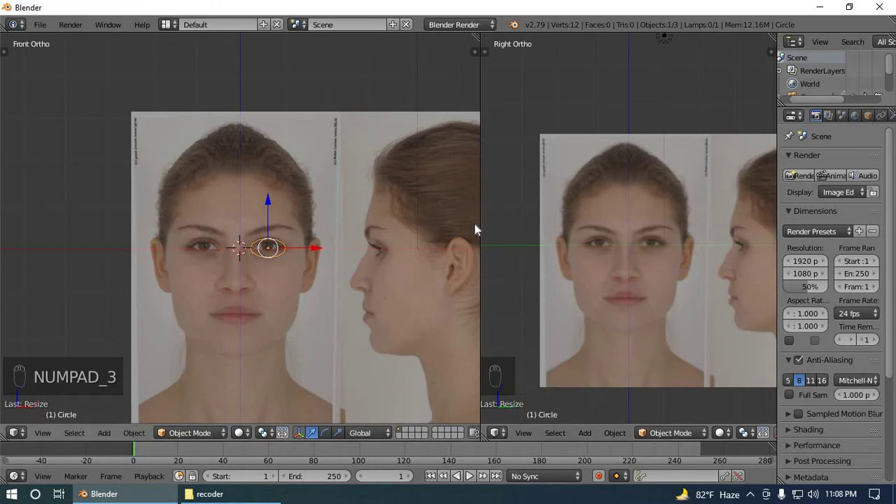
{"action": "left_click_drag", "start_coordinate": [384, 252], "coordinate": [407, 251]}
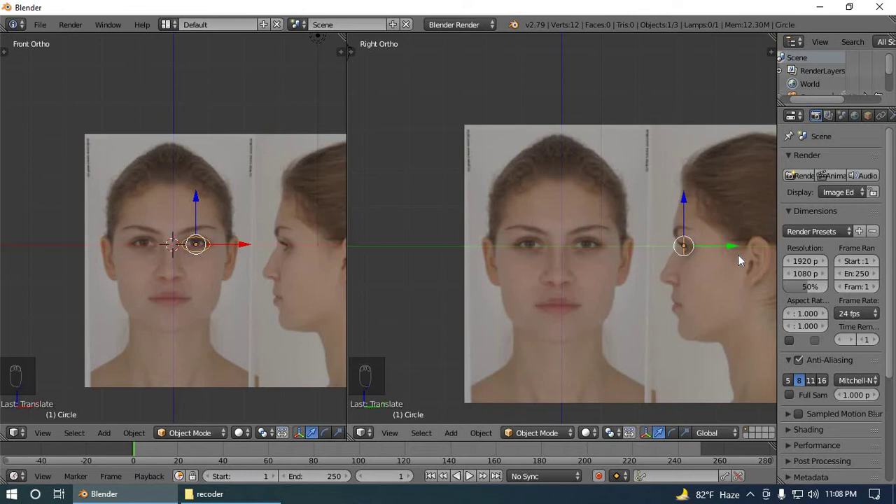
{"action": "left_click_drag", "start_coordinate": [729, 301], "coordinate": [556, 290]}
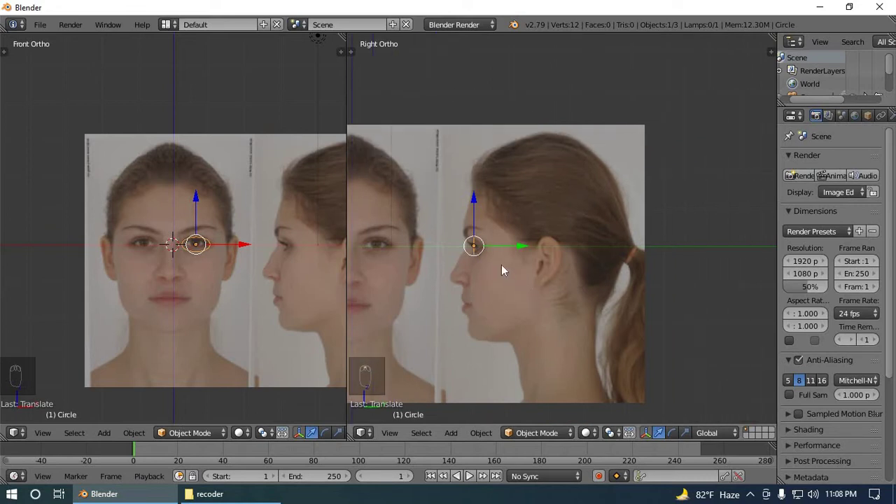
{"action": "left_click_drag", "start_coordinate": [508, 263], "coordinate": [523, 273]}
{"action": "left_click_drag", "start_coordinate": [523, 273], "coordinate": [538, 276]}
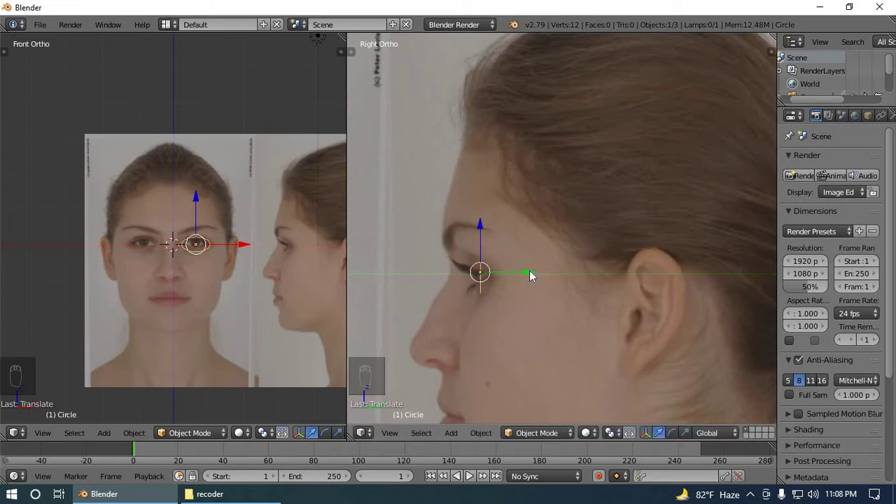
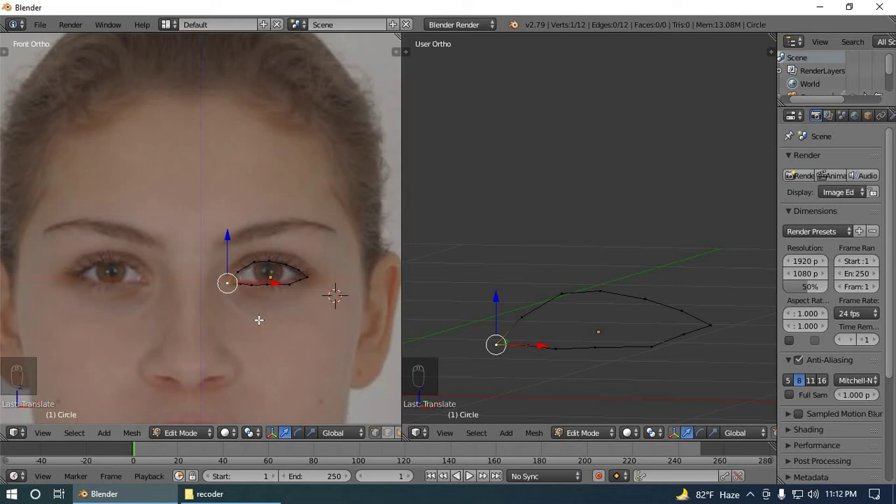
- Select every vertex of the eye outline and switch the second view to the side profile
{"action": "left_click_drag", "start_coordinate": [262, 304], "coordinate": [247, 301]}
{"action": "key", "text": "a"}
{"action": "key", "text": "a"}
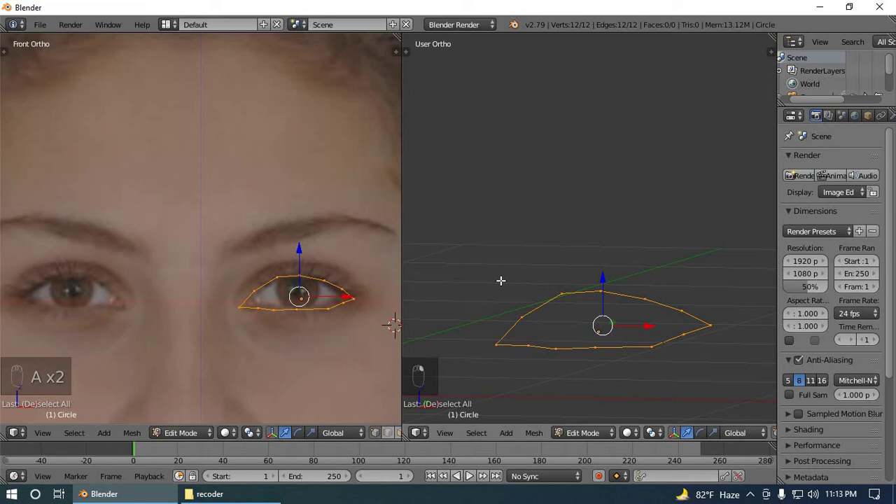
{"action": "key", "text": "KP_3"}
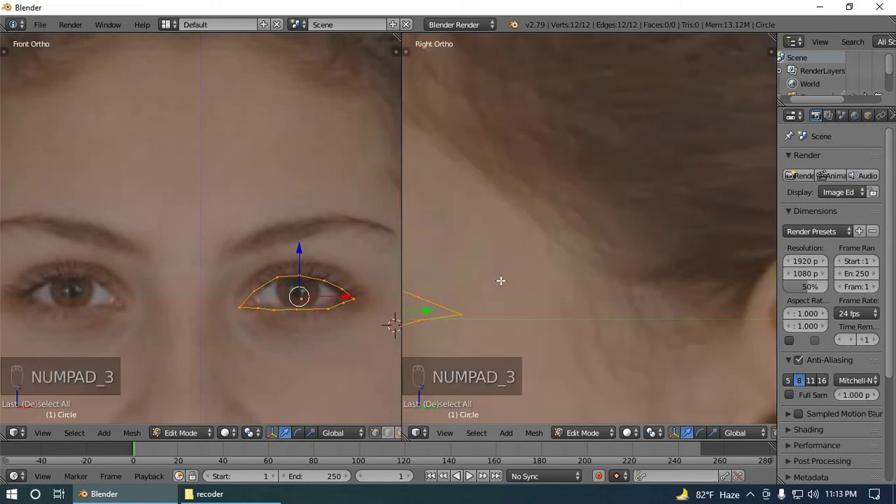
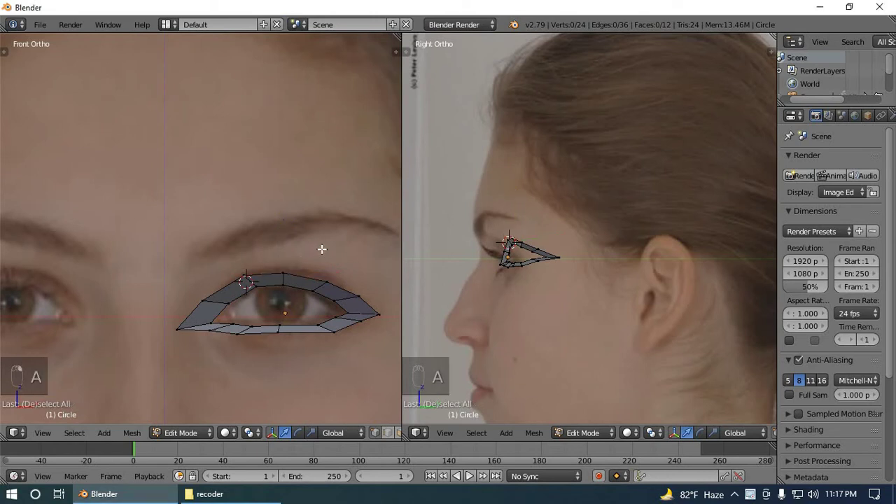
- Select all vertices of the faceted eye ring for adjustment
{"action": "key", "text": "a"}
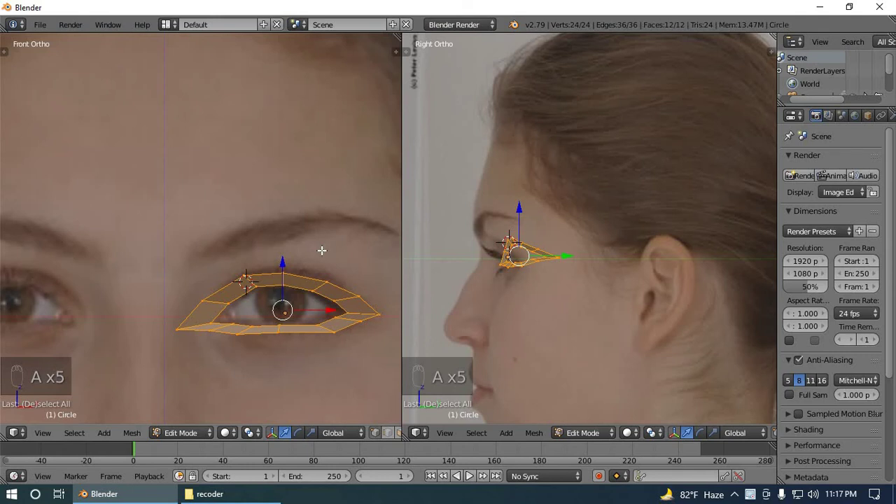
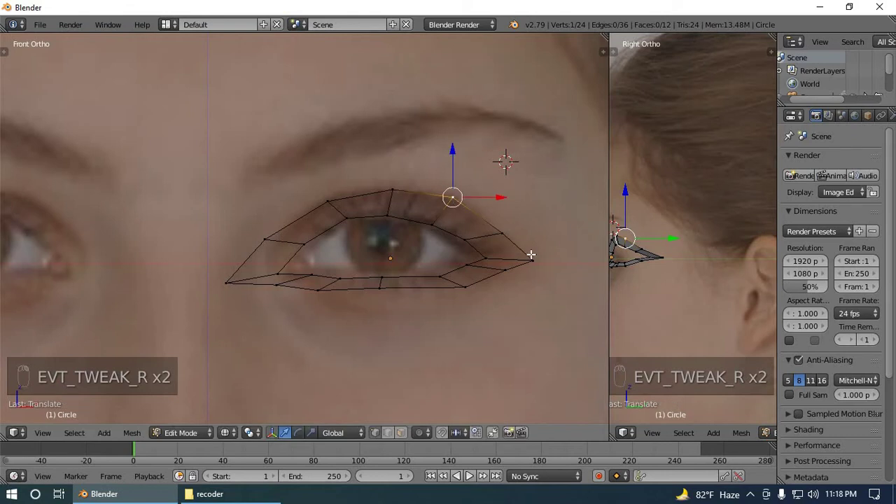
- Reposition the eye ring's outer corner vertices and extrude a second outward ring of faces
{"action": "left_click_drag", "start_coordinate": [534, 255], "coordinate": [523, 250]}
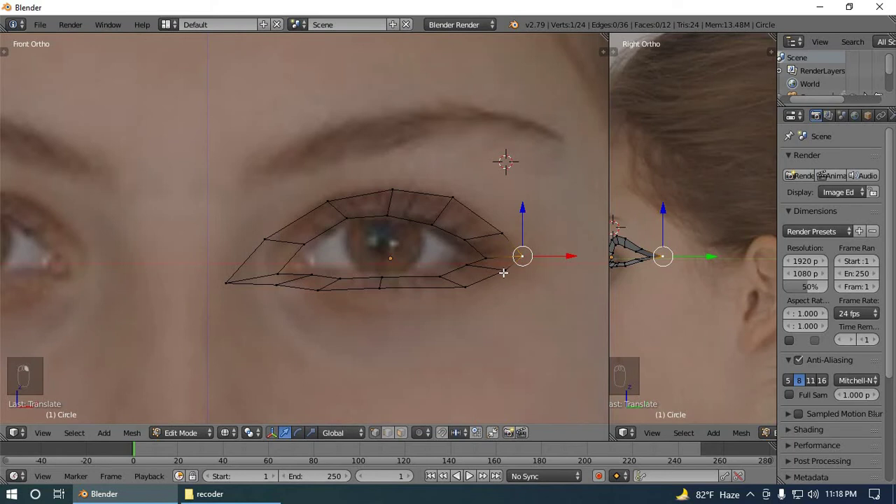
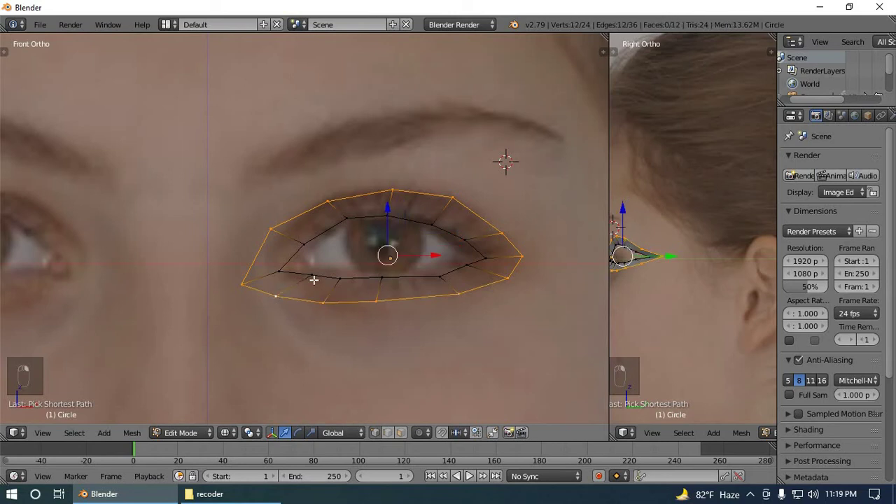
{"action": "key", "text": "e"}
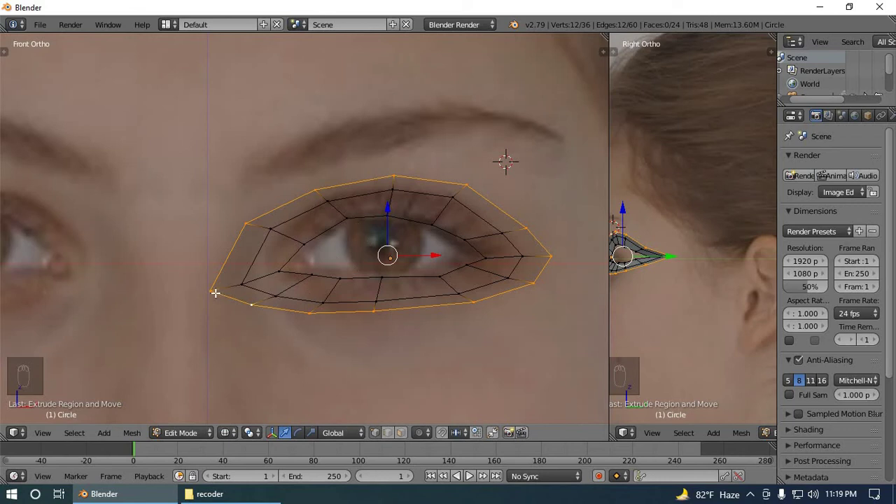
{"action": "left_click_drag", "start_coordinate": [212, 285], "coordinate": [220, 285]}
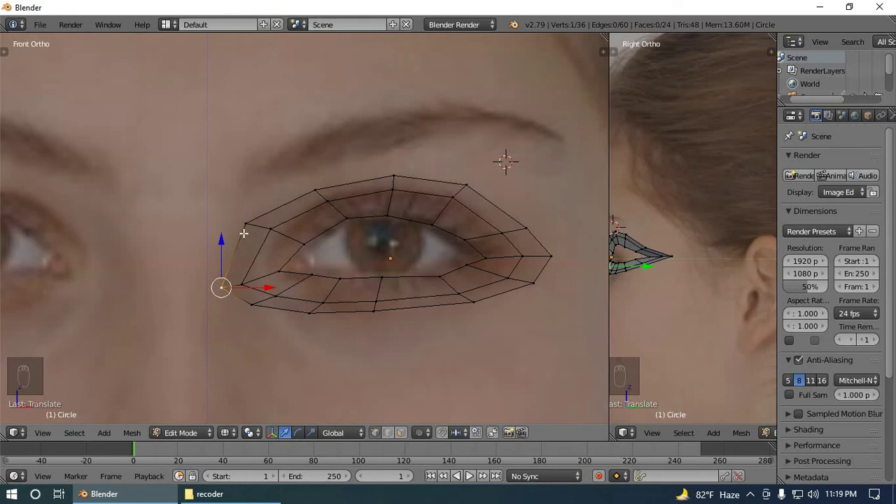
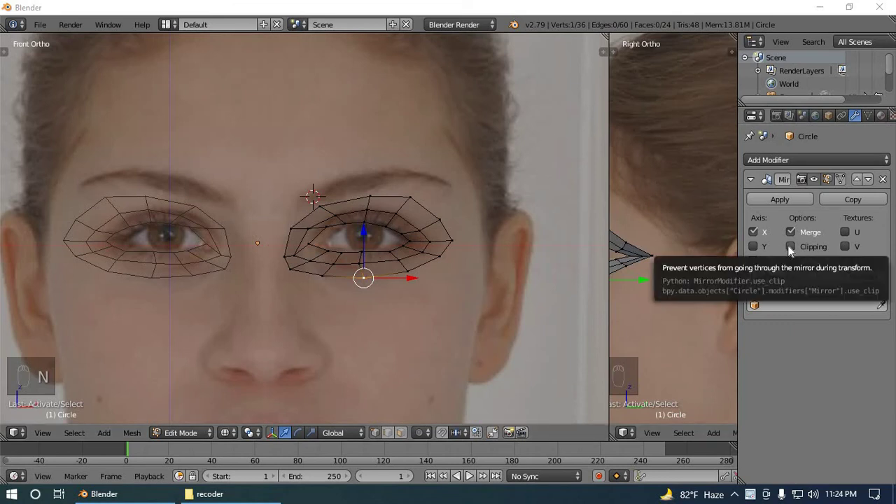
- Pull the inner corner vertices onto the centre line so both eye rings join across the nose
{"action": "left_click_drag", "start_coordinate": [797, 250], "coordinate": [341, 248]}
{"action": "left_click_drag", "start_coordinate": [342, 247], "coordinate": [342, 247]}
{"action": "left_click_drag", "start_coordinate": [342, 247], "coordinate": [296, 251]}
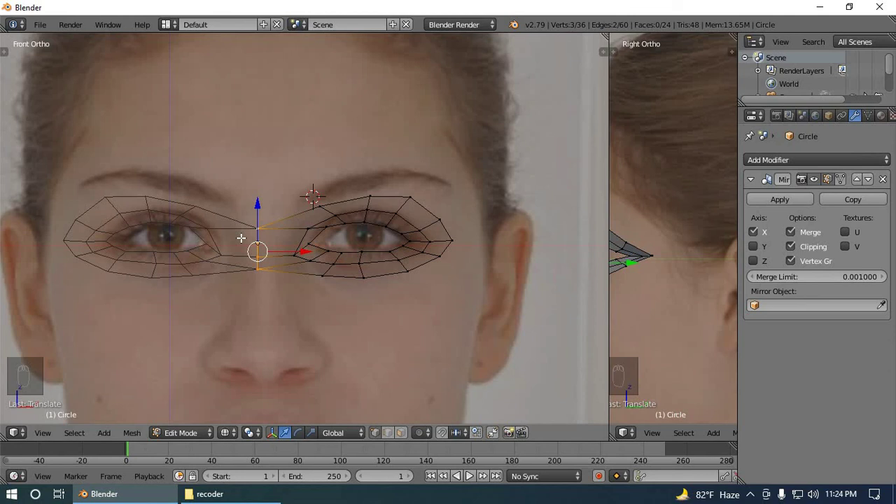
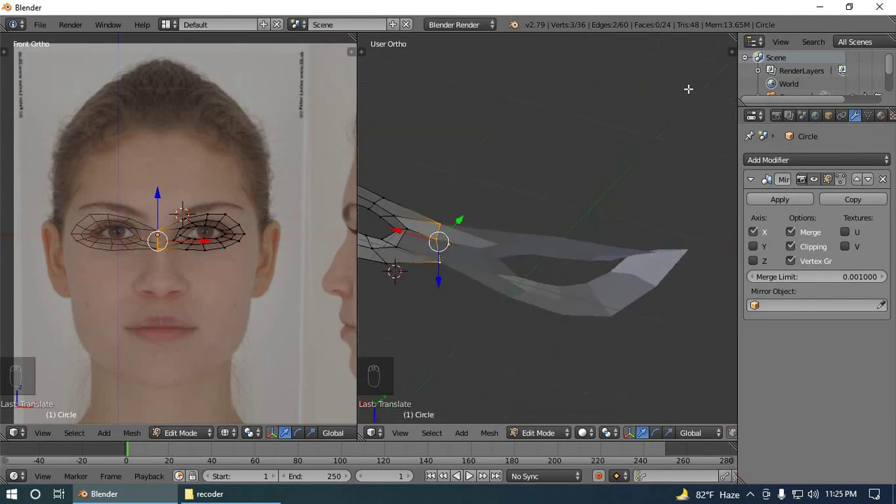
- Inspect the joined mask in 3D and return to Object Mode for adding modifiers
{"action": "left_click_drag", "start_coordinate": [637, 72], "coordinate": [549, 439]}
{"action": "left_click", "coordinate": [549, 438]}
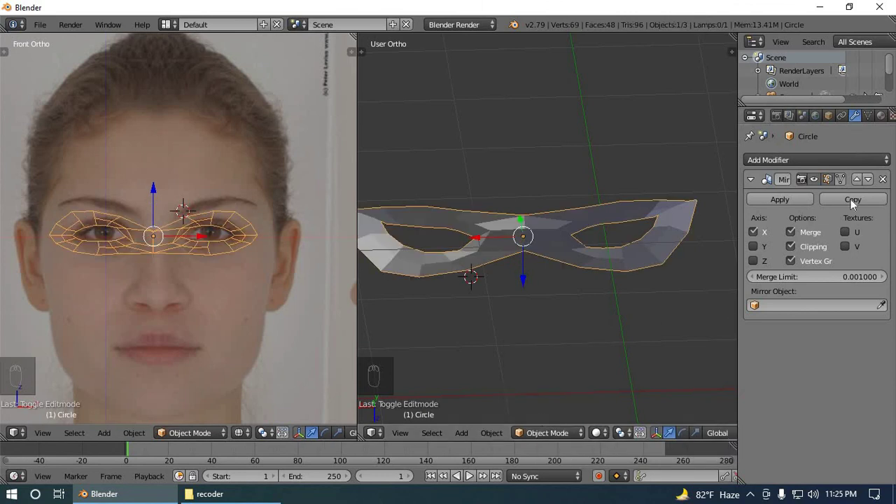
- Add a Subdivision Surface modifier, set Smooth shading, and show the mask as a solid surface over the face
{"action": "left_click_drag", "start_coordinate": [824, 159], "coordinate": [672, 386]}
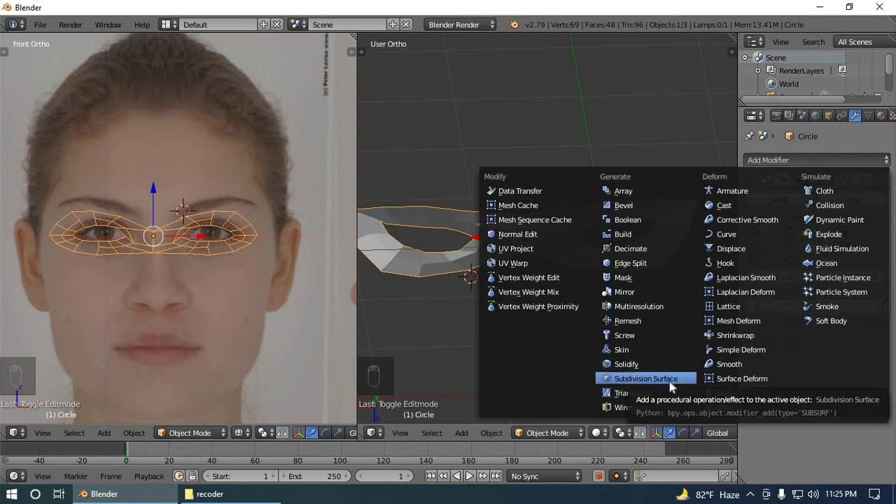
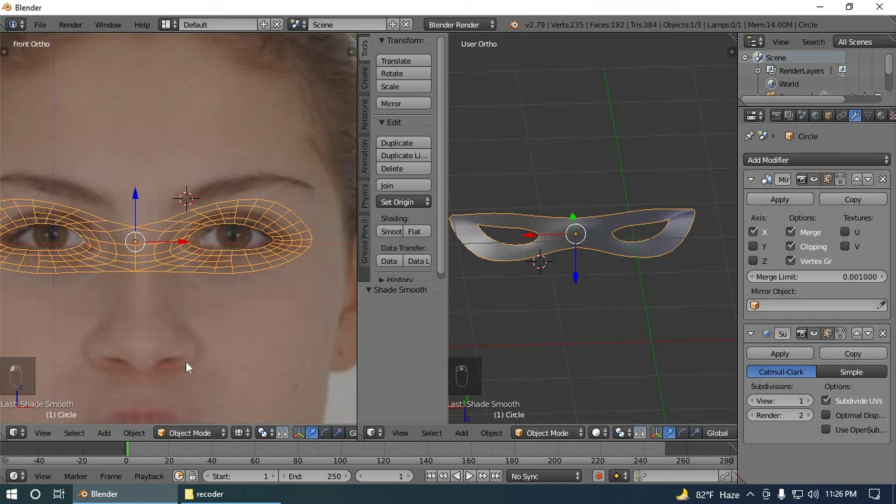
{"action": "left_click_drag", "start_coordinate": [236, 437], "coordinate": [252, 431]}
{"action": "left_click", "coordinate": [262, 408]}
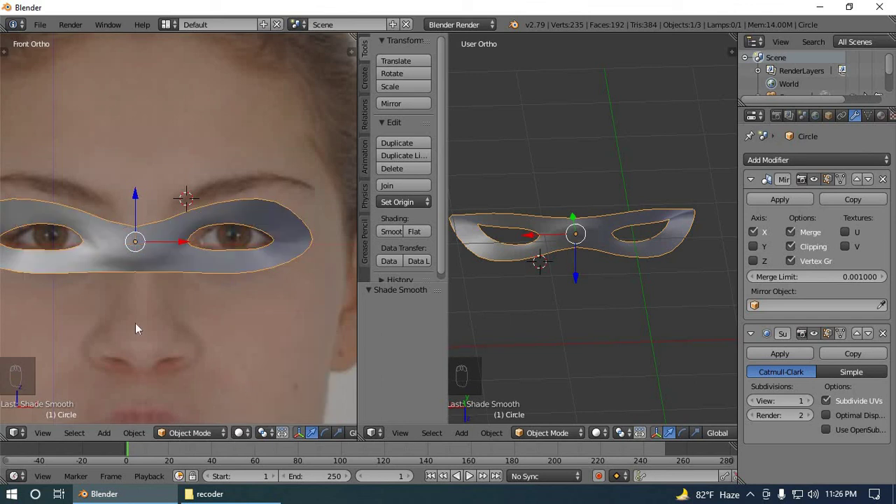